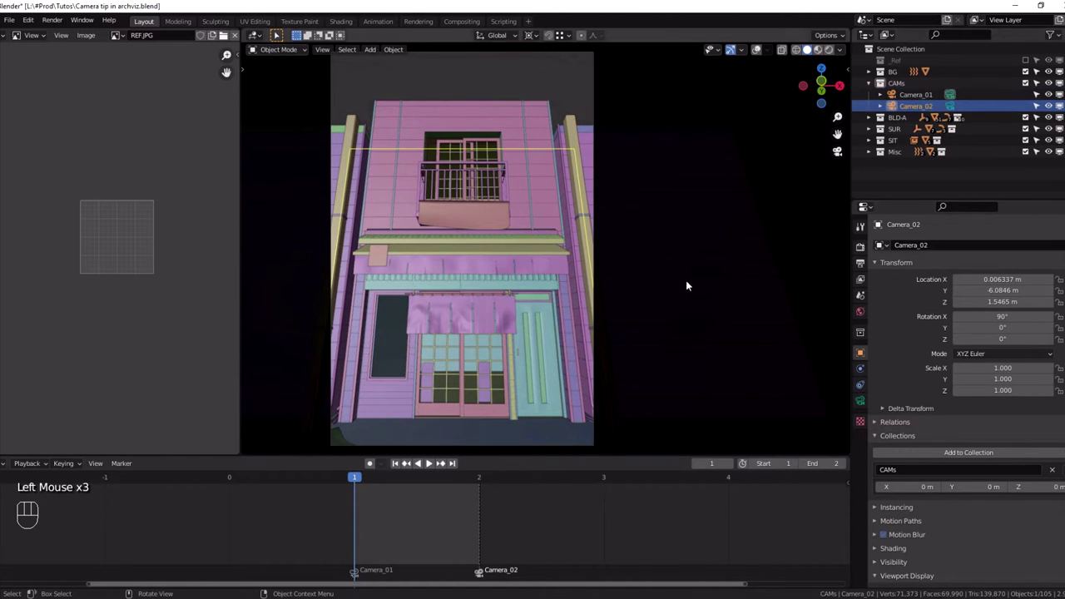
Move the timeline to frame 2 so Camera_02's head-on facade view becomes active.
{"action": "left_click", "coordinate": [481, 482]}
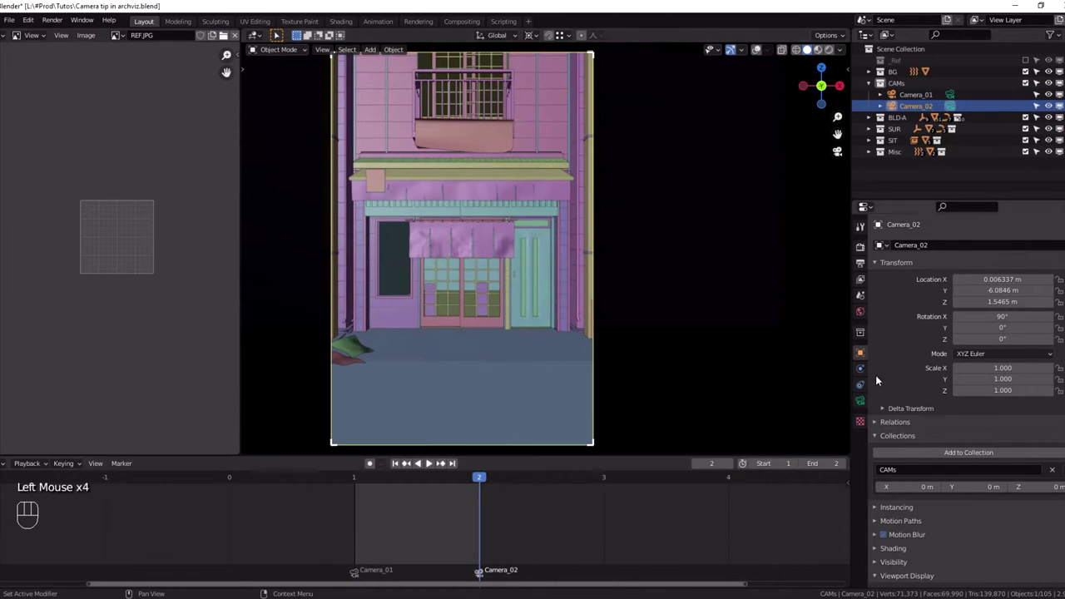